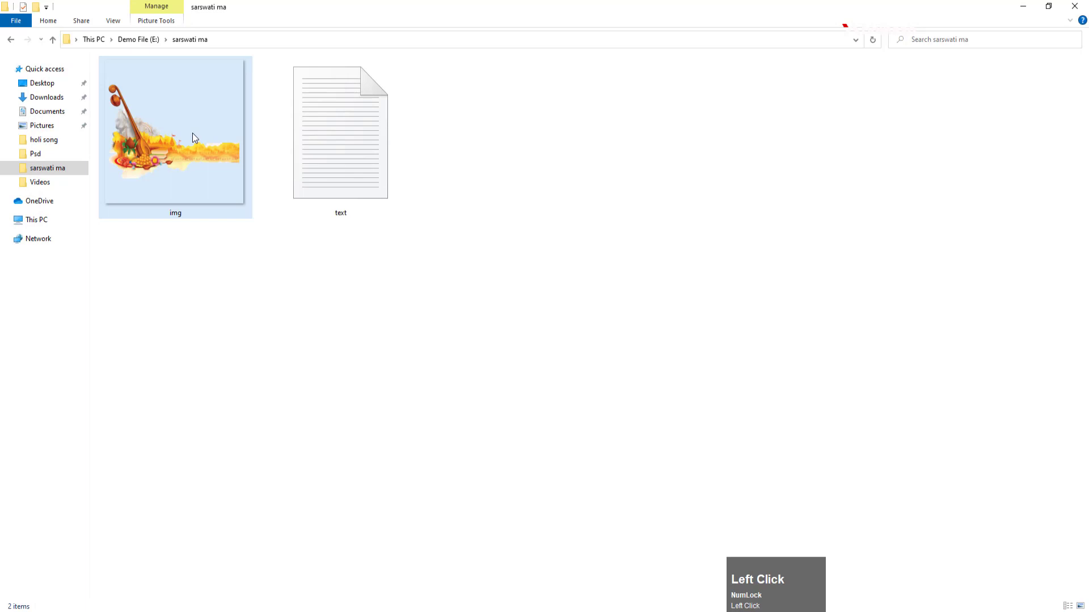
Step: Open text.txt in Notepad, then bring the blank Photoshop poster canvas to the front
left_click(369, 142)
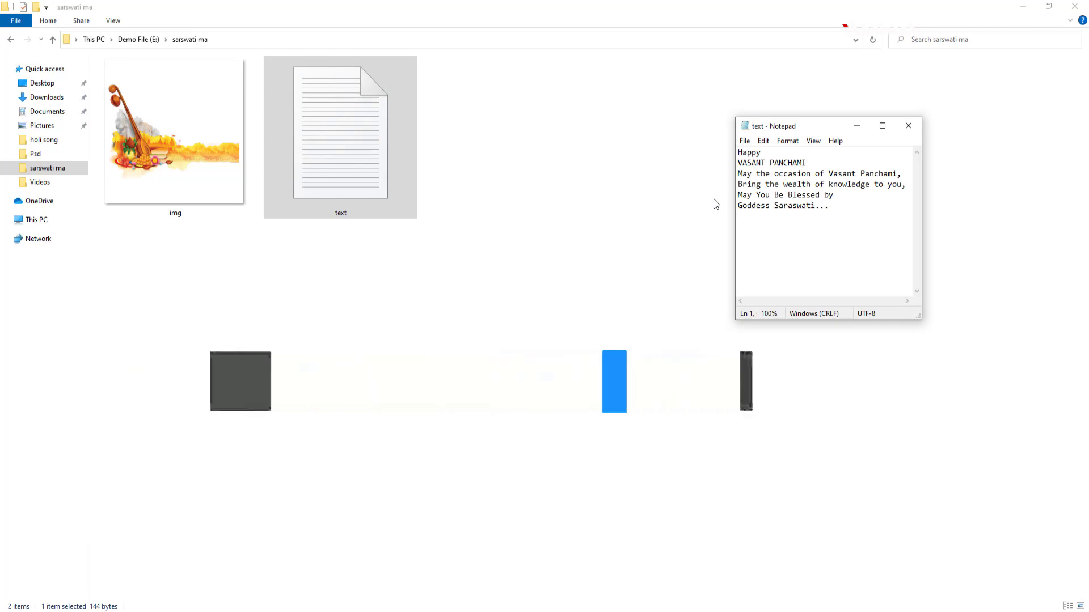
left_click(719, 202)
Step: Drop img.png (the veena illustration) onto the canvas as its own layer and commit it
scroll("up", 3)
scroll("down", 3)
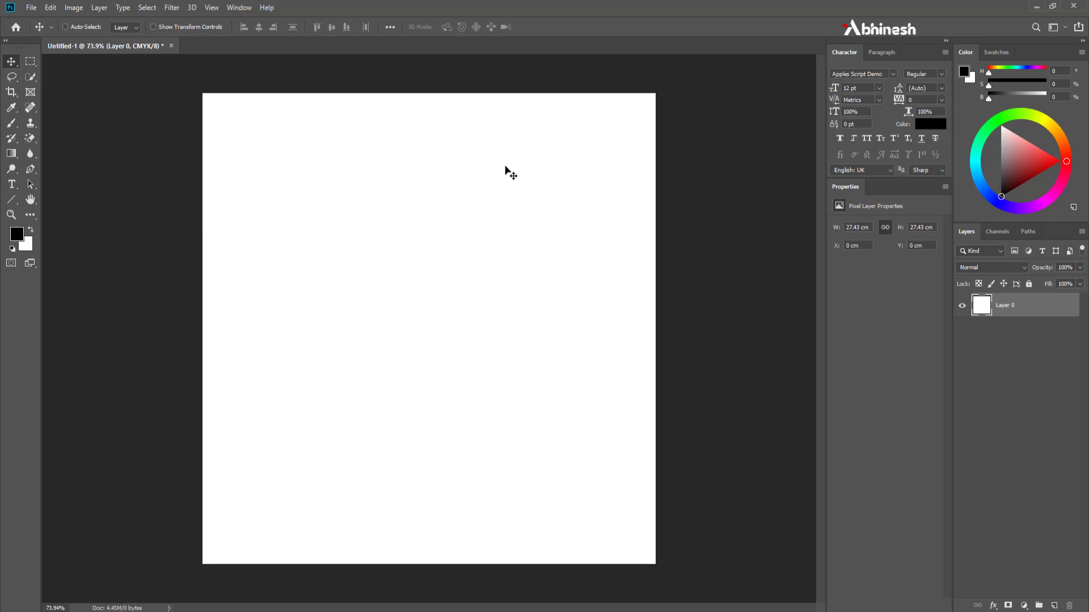
left_click(514, 208)
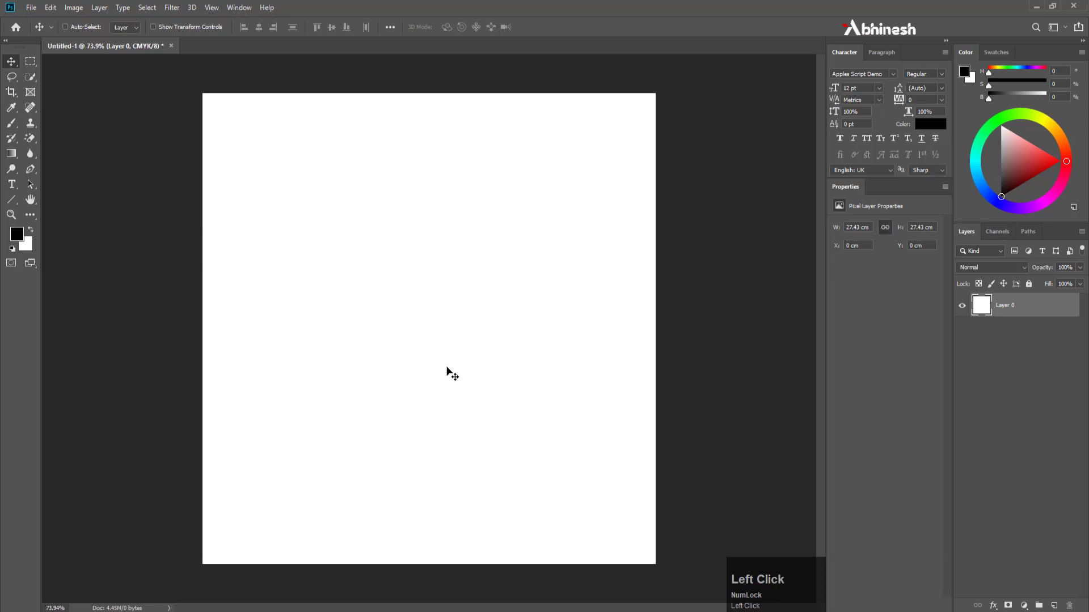
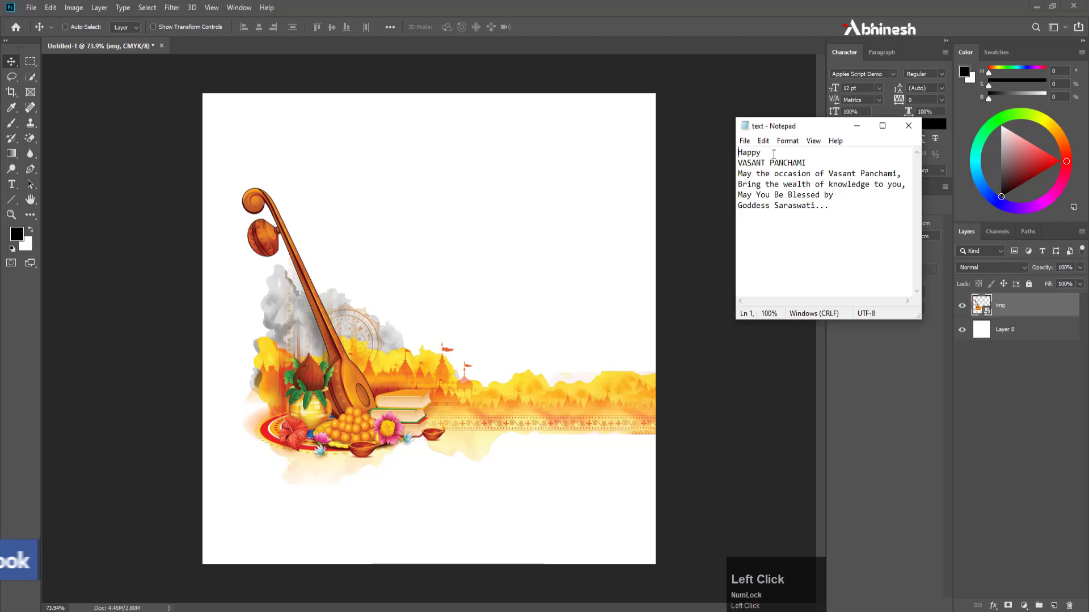
Step: Add a 'Happy' script text layer above the illustration and start scaling it up
key("ctrl+c")
left_click(465, 4)
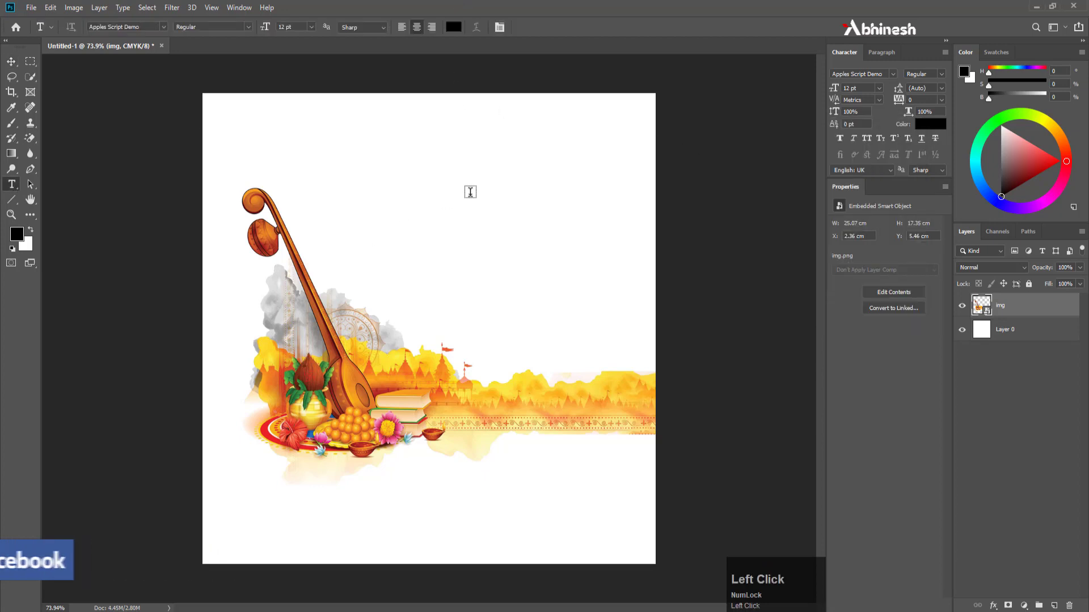
key("ctrl+v")
left_click(17, 73)
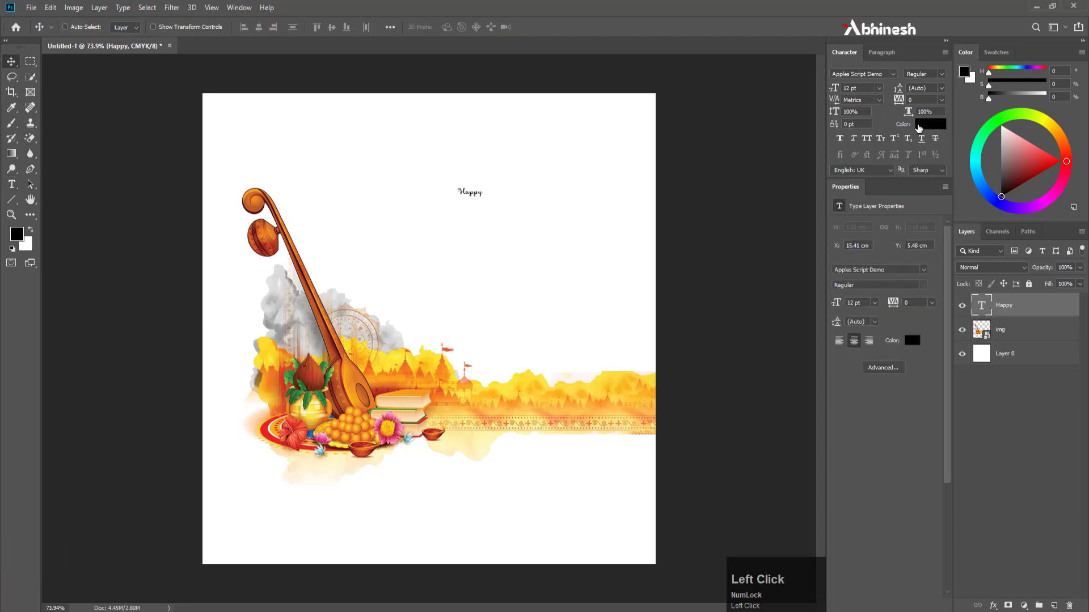
key("ctrl+t")
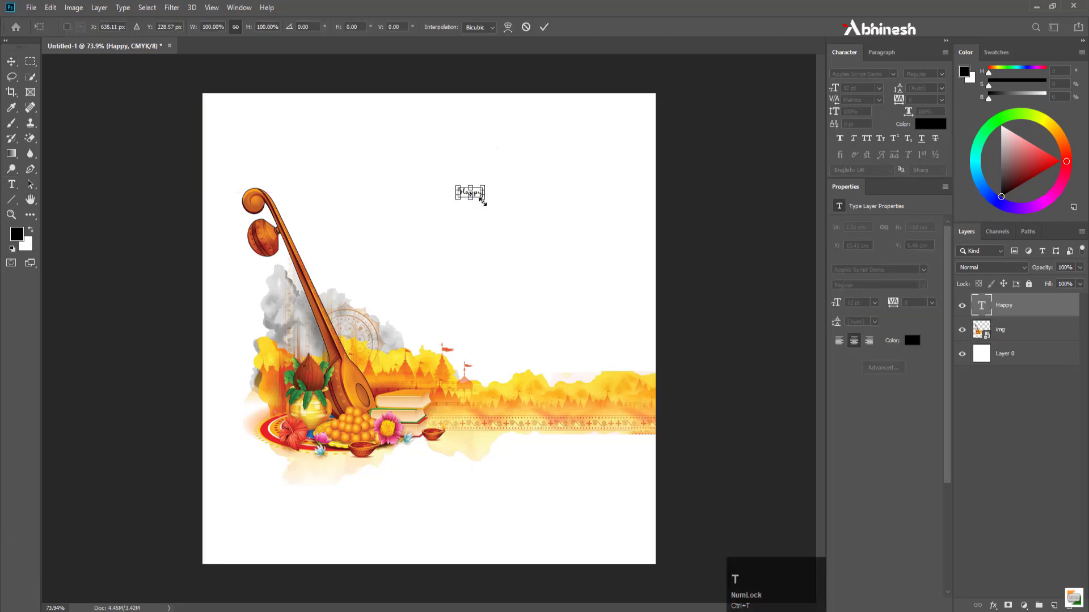
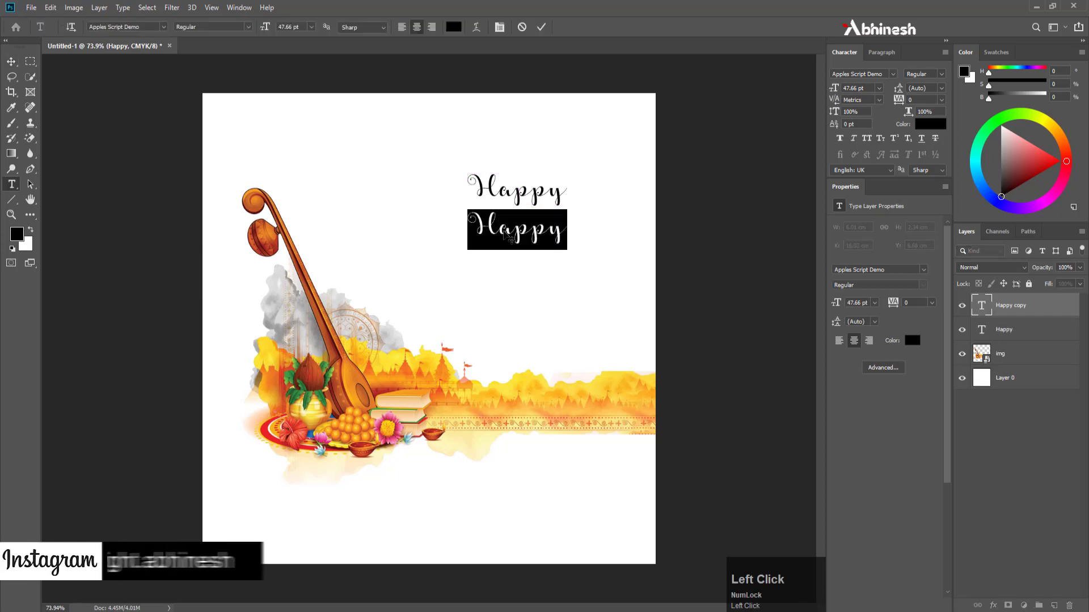
Step: Replace the duplicate title with 'VASANT PANCHAMI' and start scaling it down beneath Happy
key("ctrl+v")
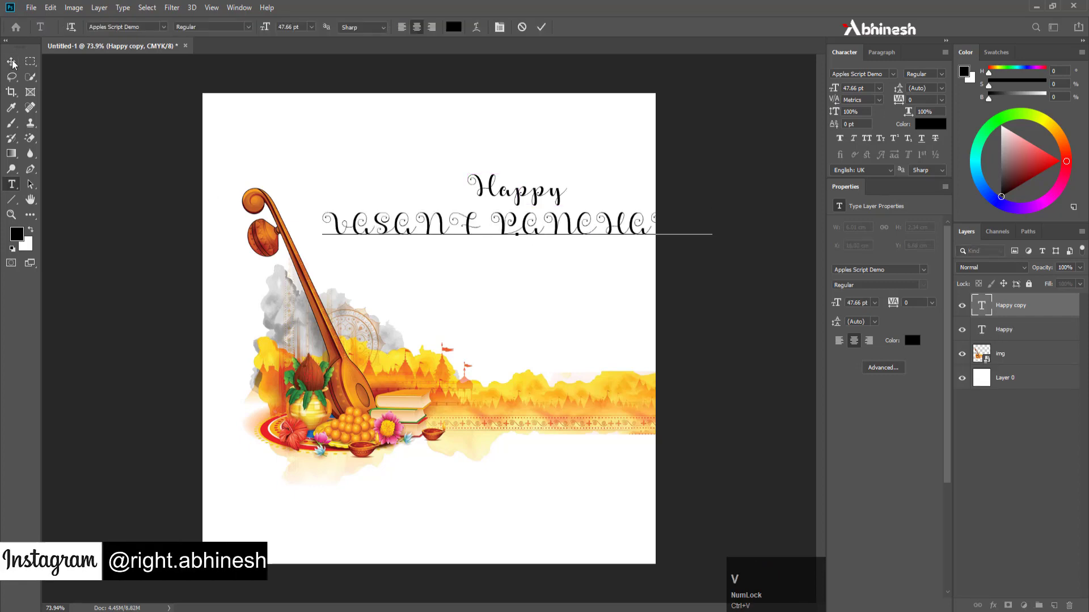
left_click(17, 64)
key("ctrl+t")
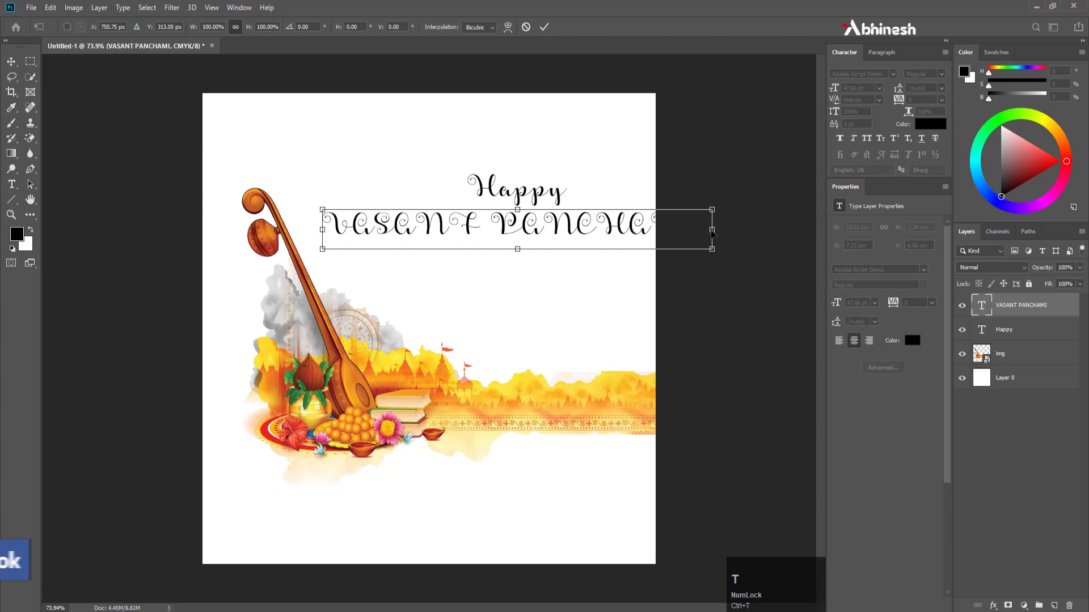
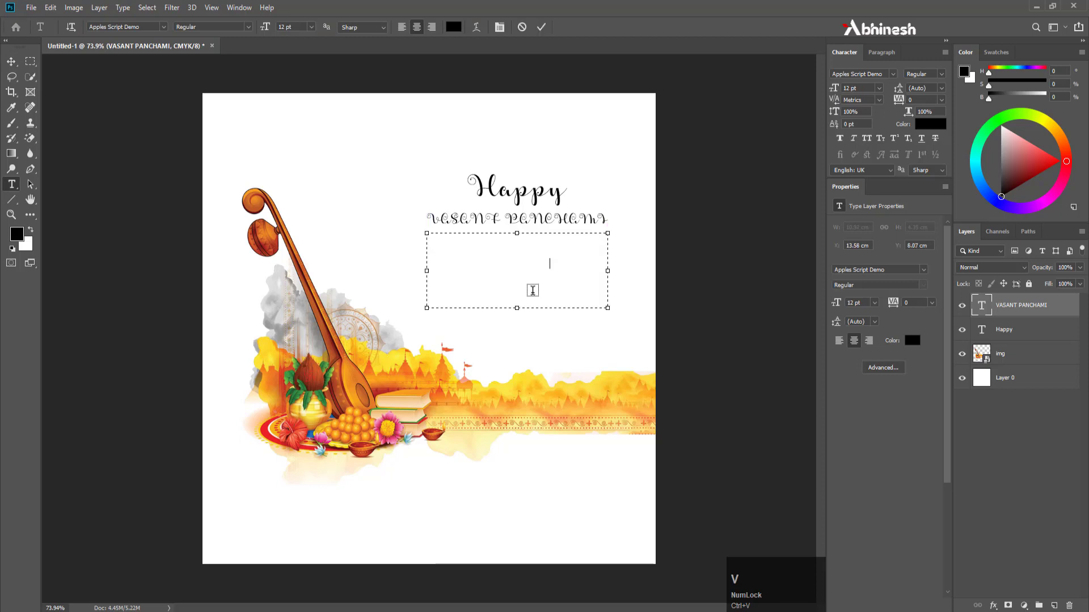
Step: Paste the four-line Saraswati blessing message into the paragraph box under the title
key("ctrl+a")
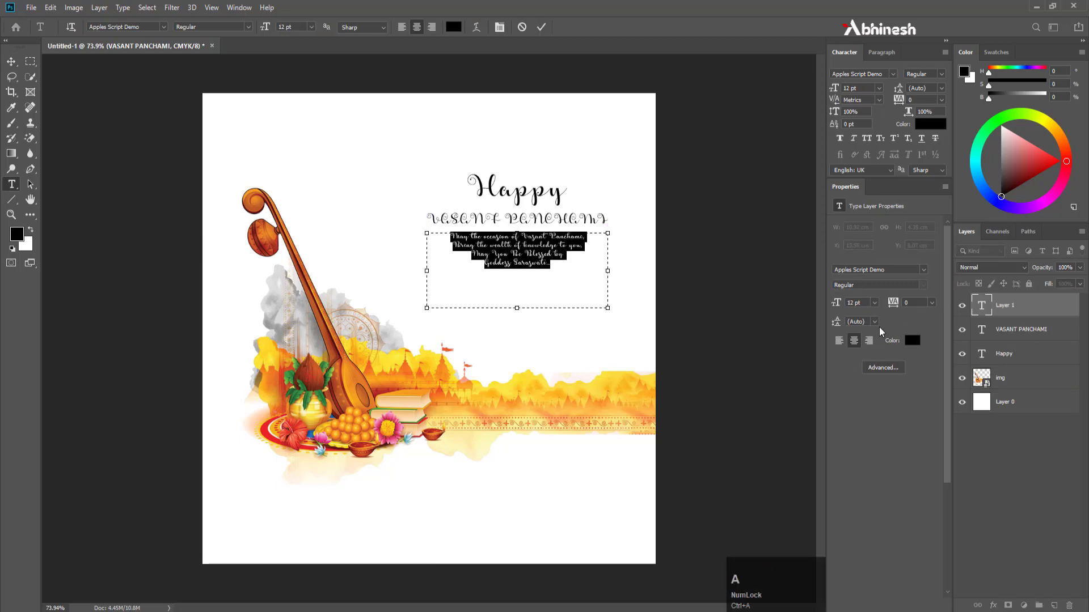
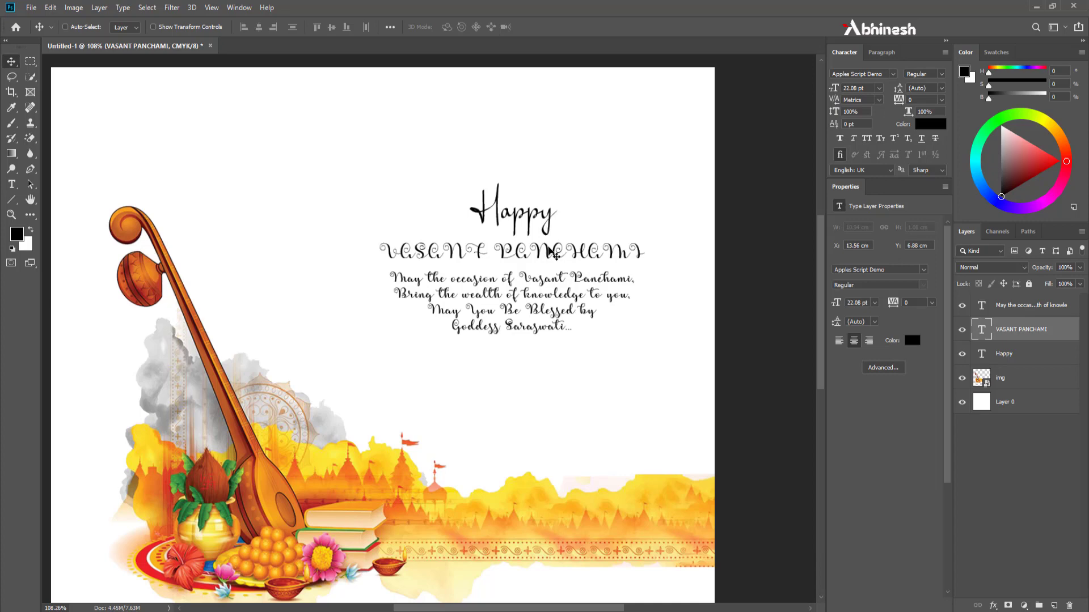
Step: Set VASANT PANCHAMI in Impact and enlarge it to span the blessing message's width
key("ctrl+Num_Lock")
double_click(553, 250)
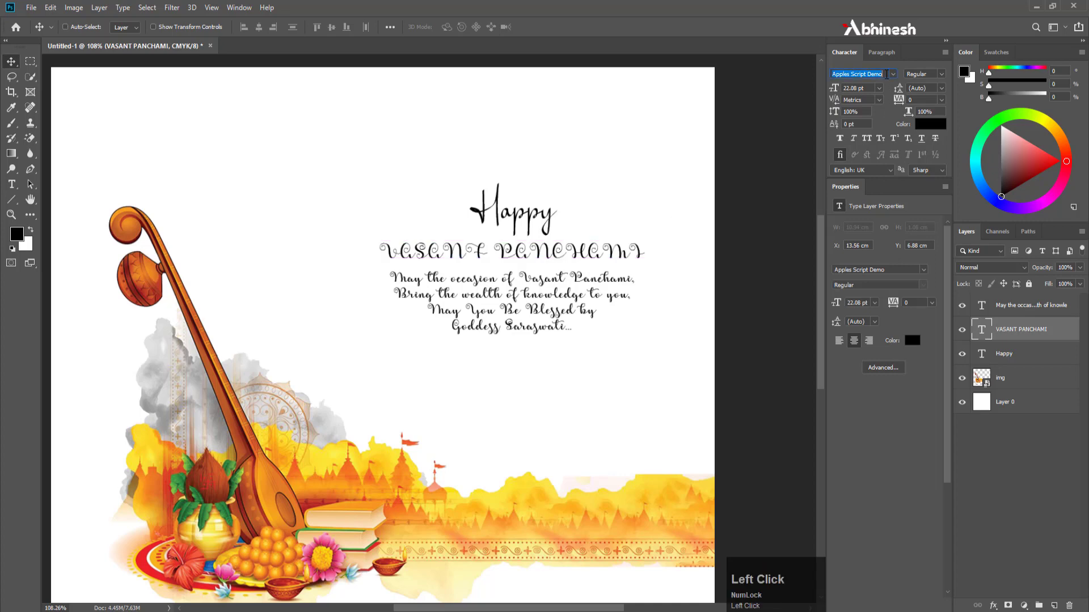
type("impa")
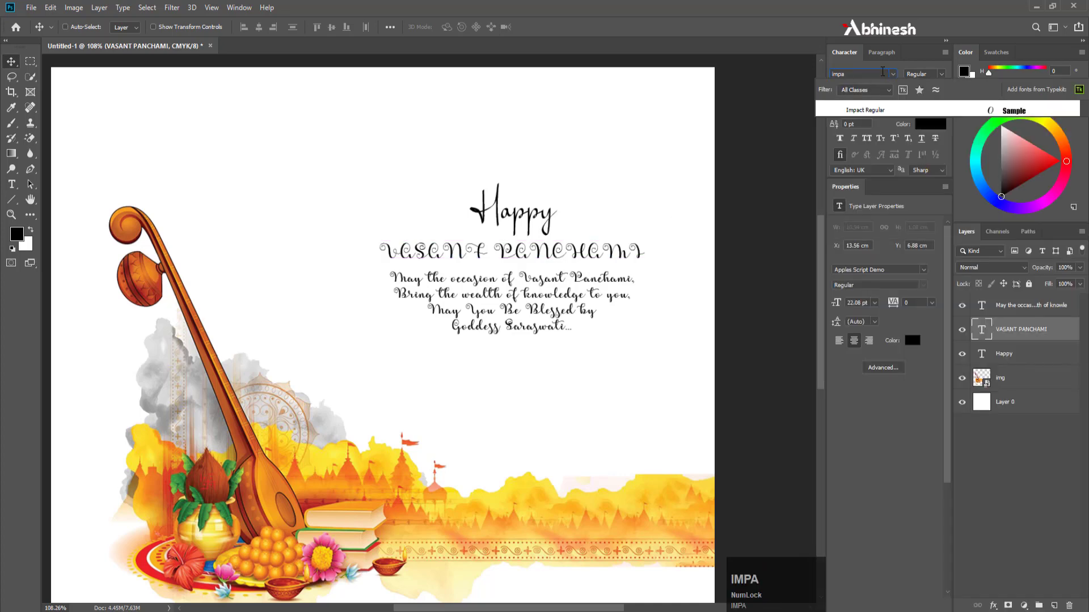
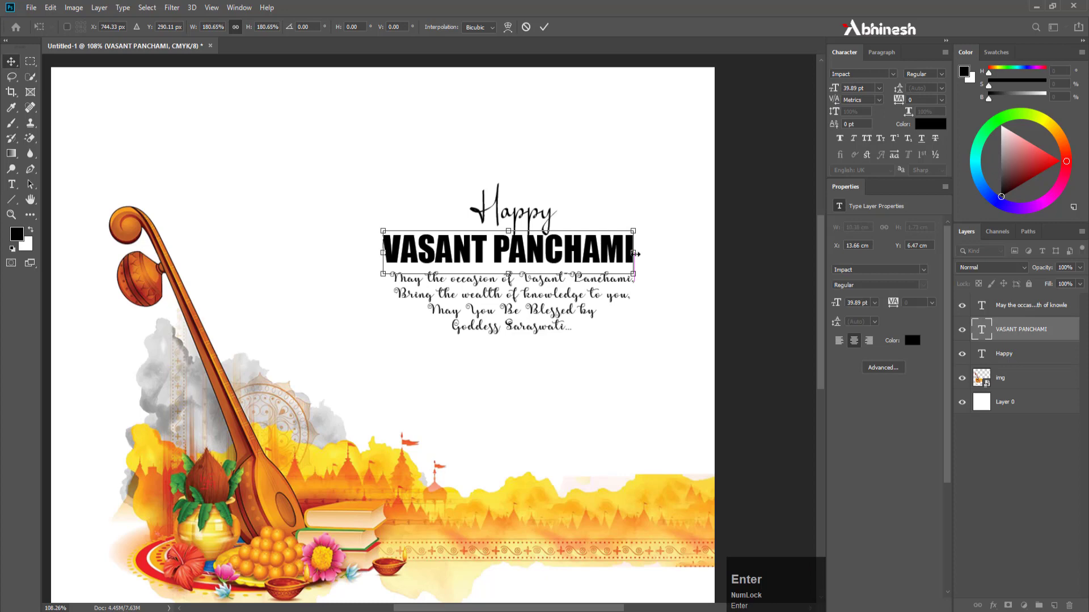
left_click(500, 321)
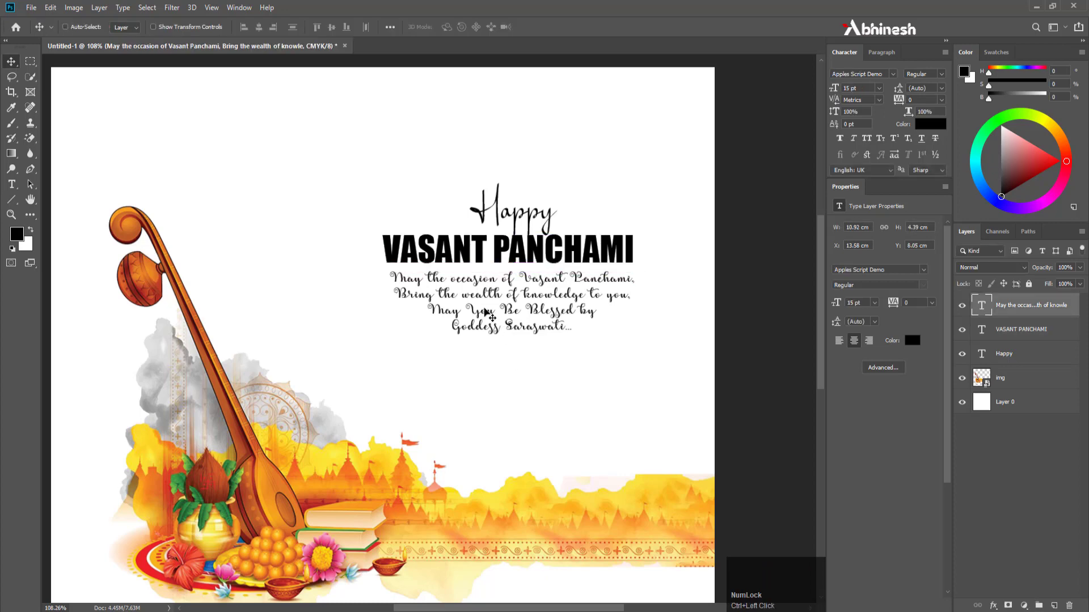
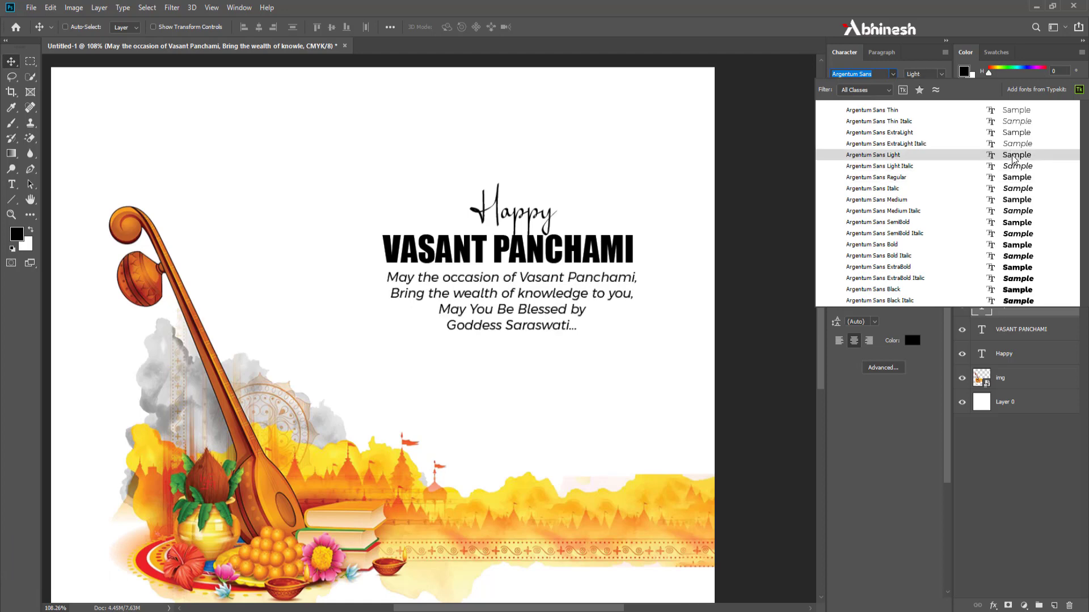
Step: Apply Argentum Sans Light to the blessing message layer
double_click(1017, 158)
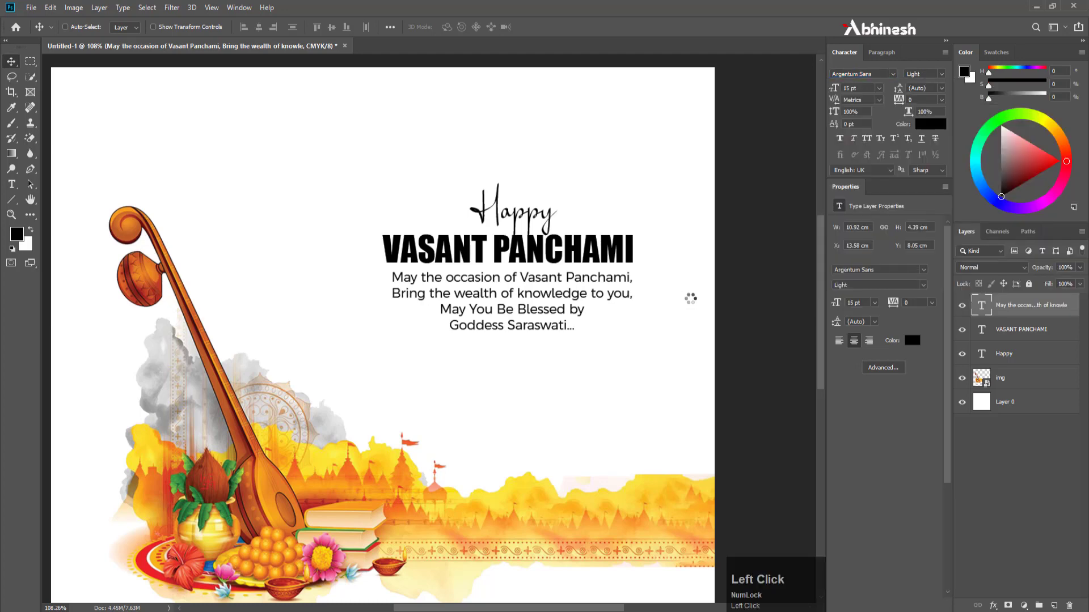
scroll("down", 3)
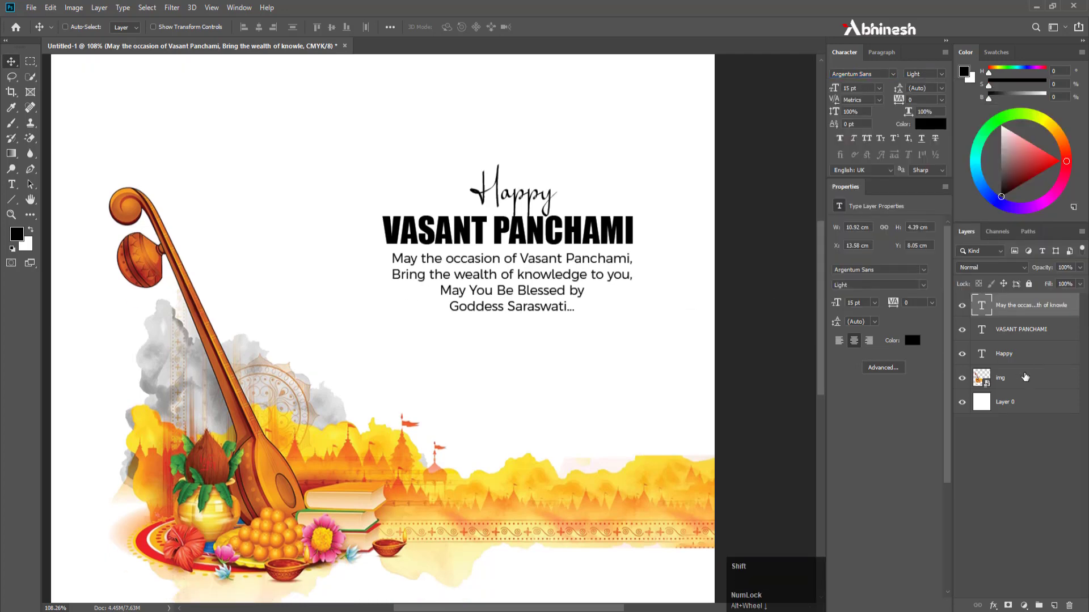
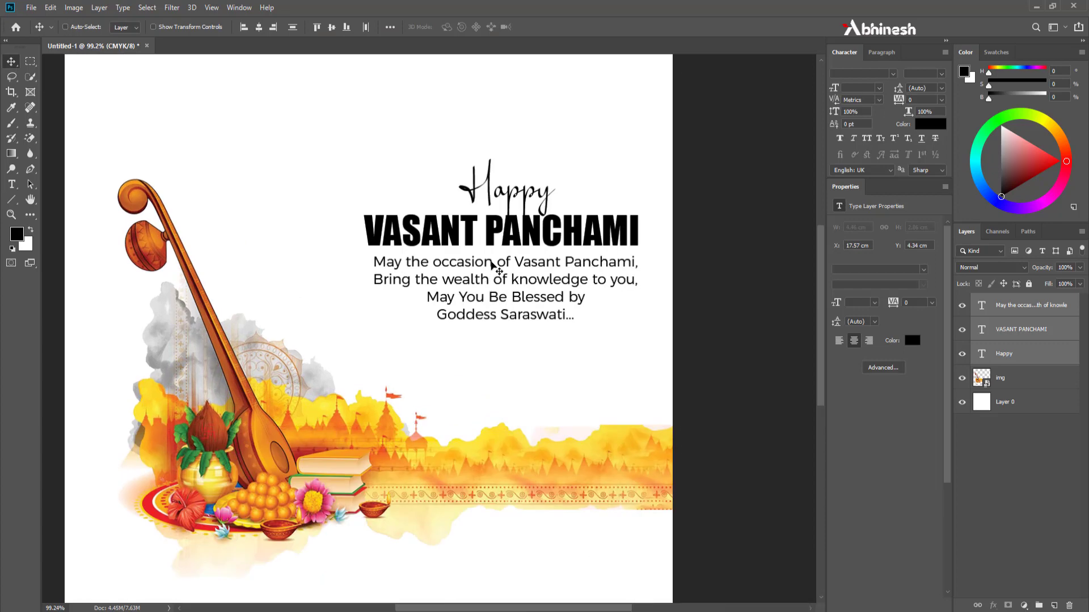
Step: Nudge the Happy title down onto VASANT PANCHAMI, then select the title to recolour it red
left_click(268, 34)
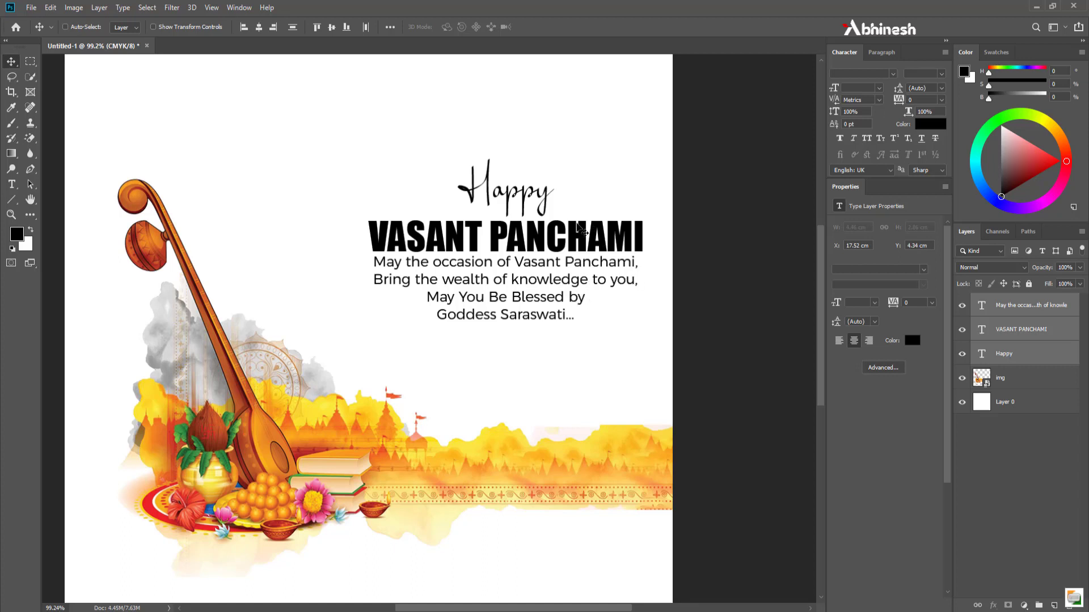
left_click(1031, 360)
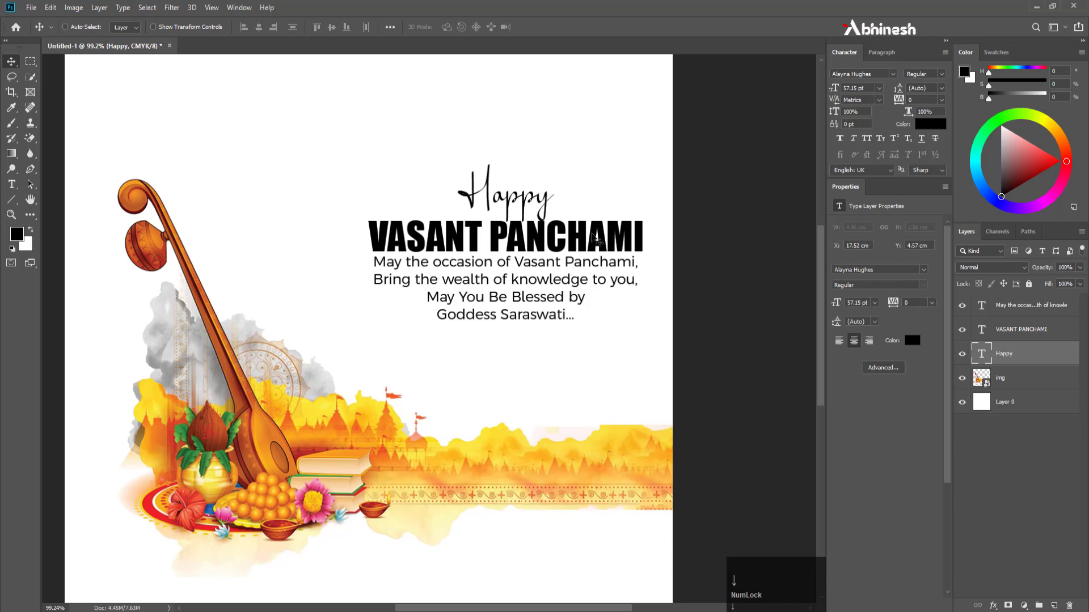
key("Down")
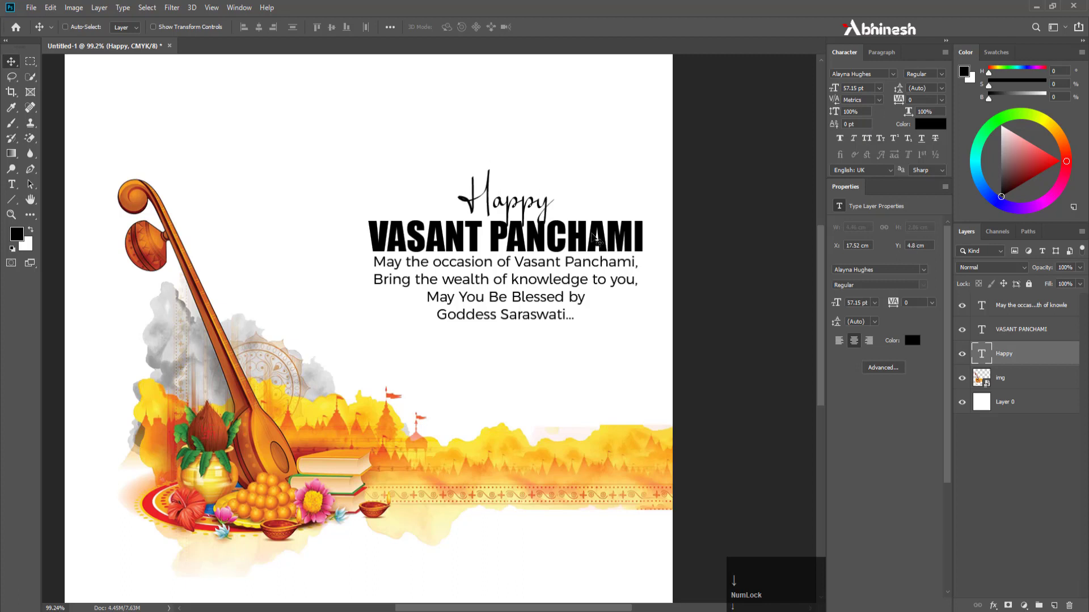
left_click(1023, 331)
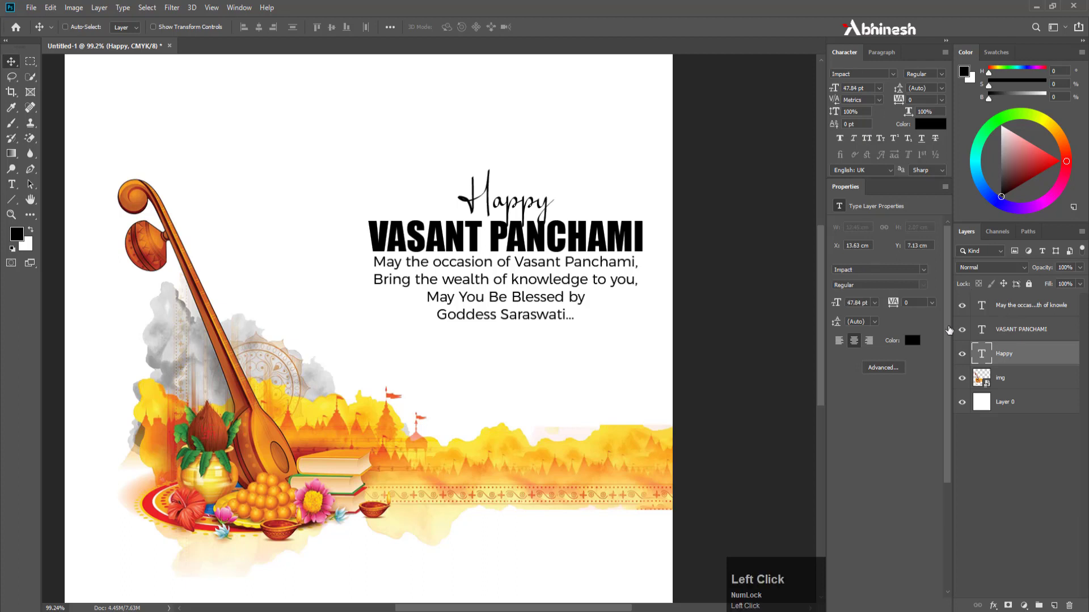
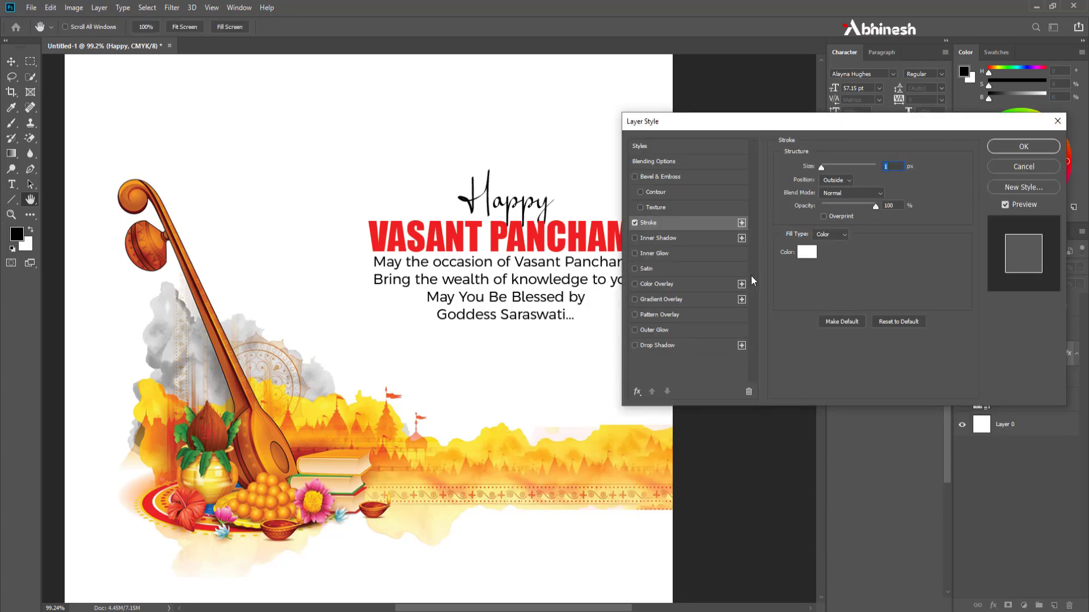
Step: Set a small white outside stroke on the Happy text layer and confirm the layer style
double_click(812, 255)
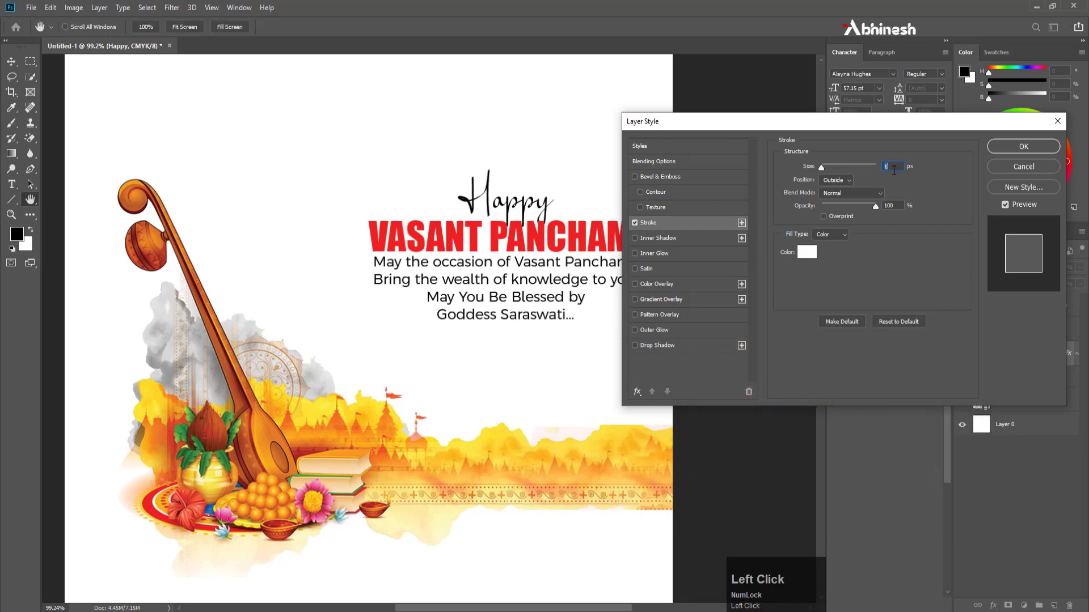
key("Return")
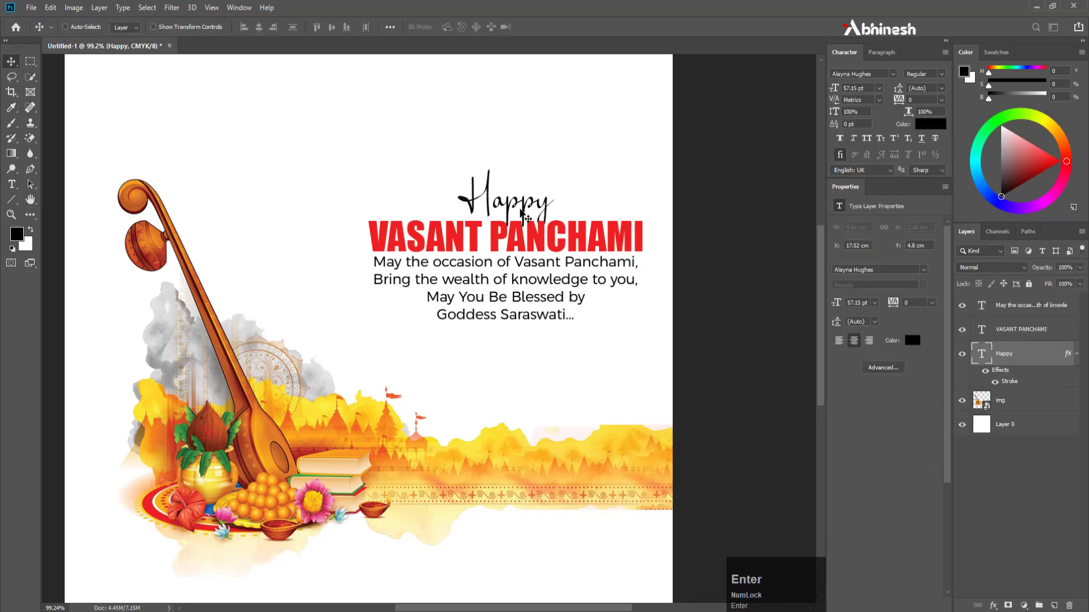
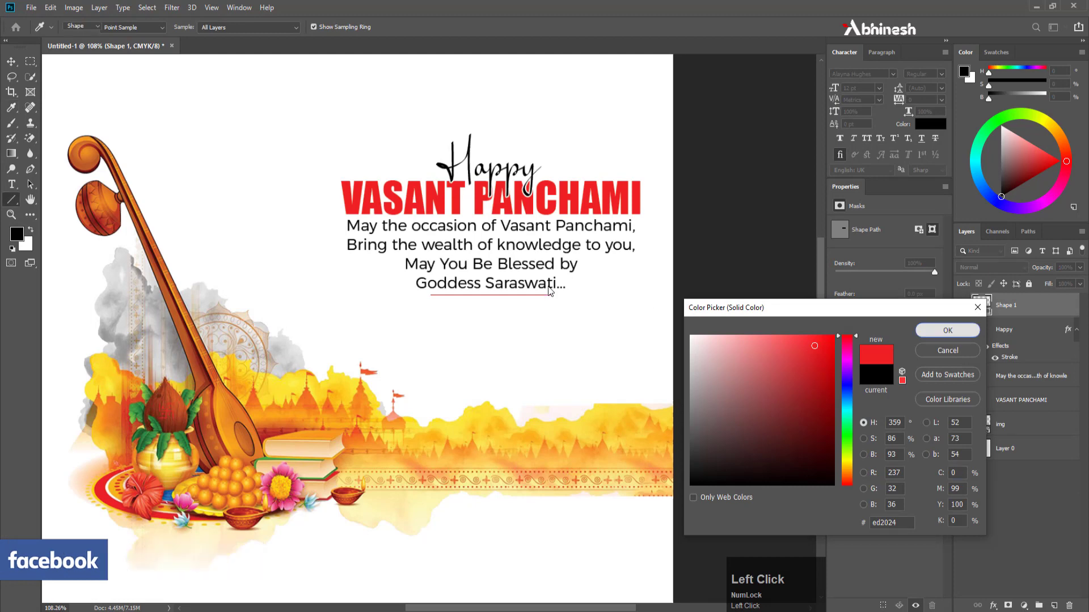
Step: Convert the red underline to a smart object and apply Motion Blur so its ends fade
left_click(16, 66)
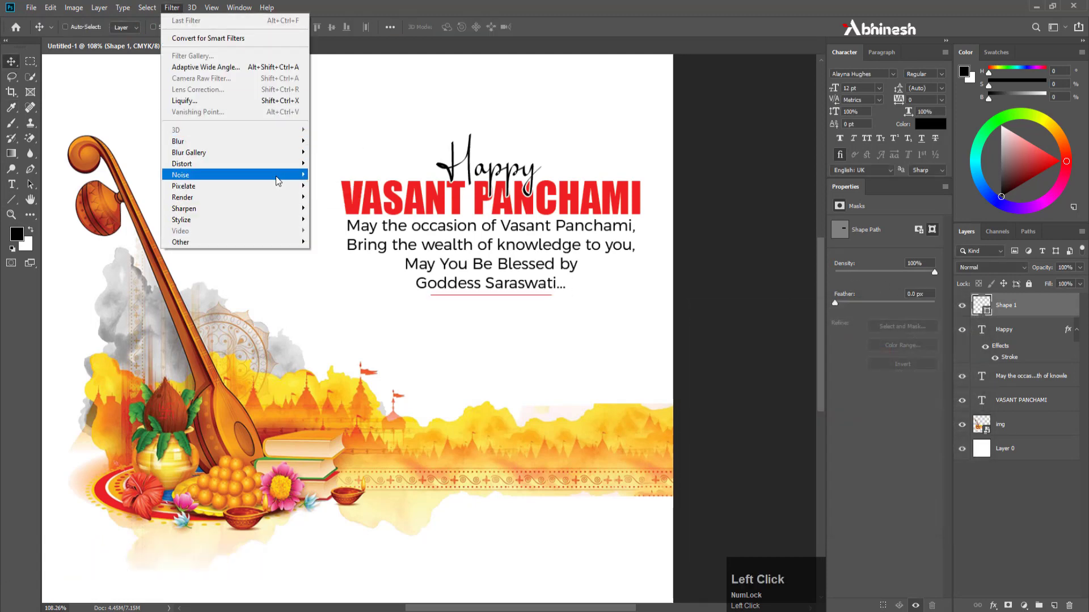
left_click(281, 146)
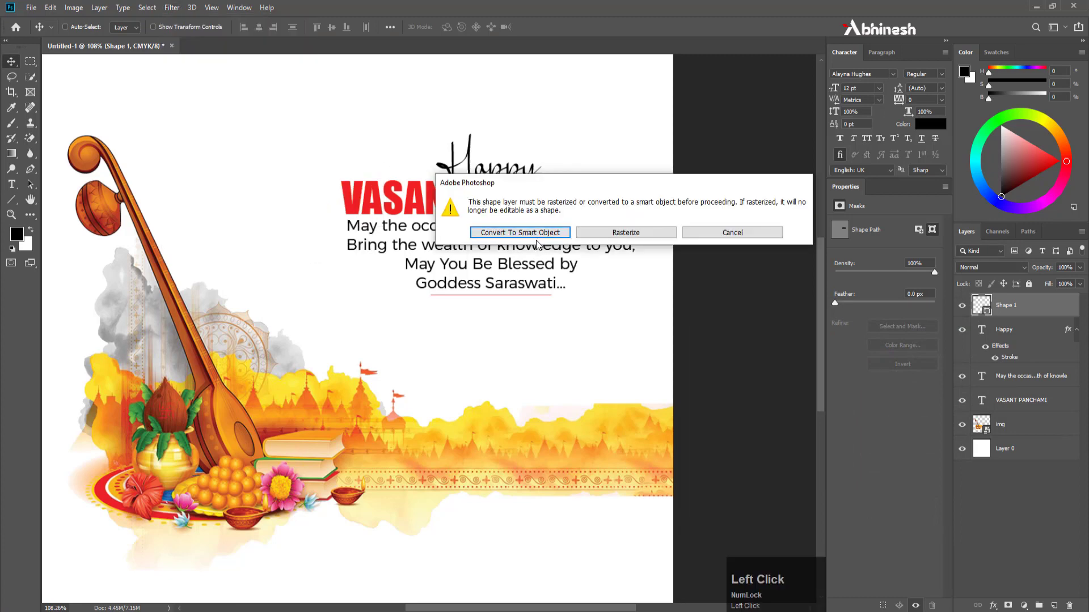
left_click_drag(534, 238, 804, 268)
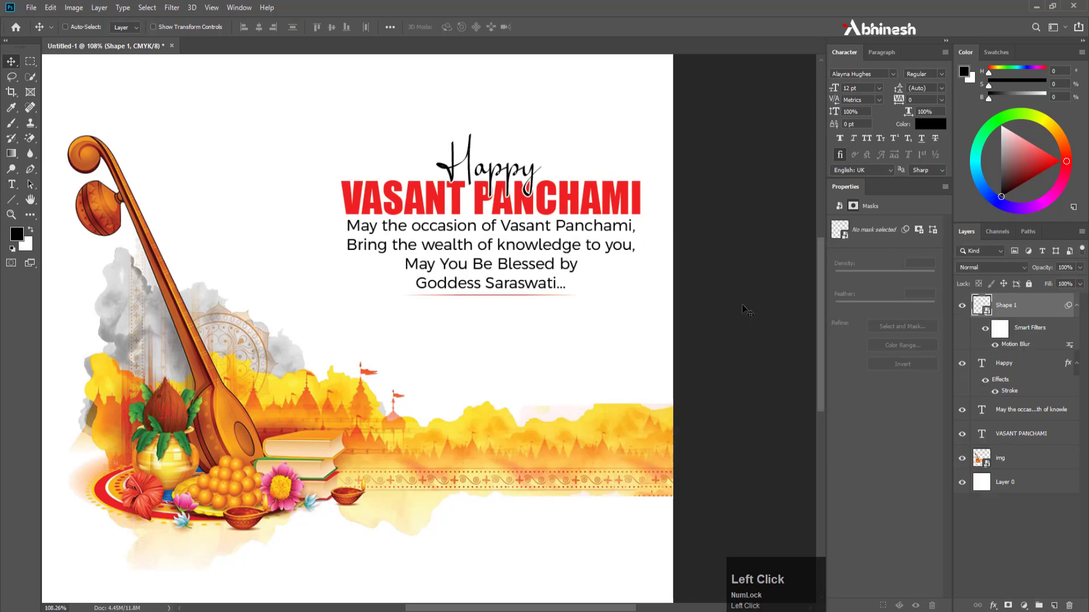
scroll("down", 3)
scroll("down", 3)
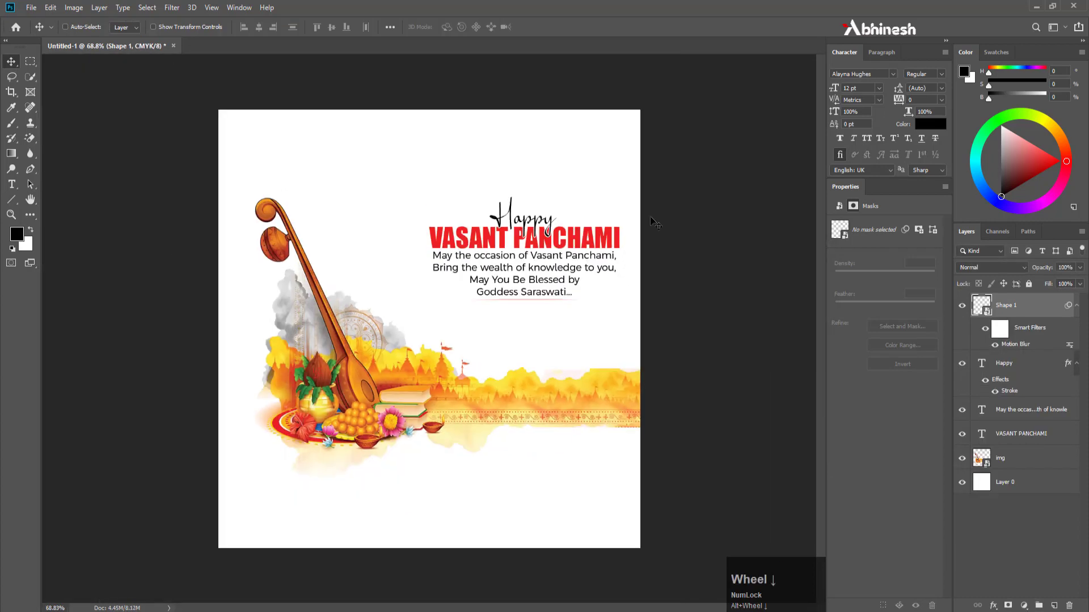
key("alt+Num_Lock")
scroll("down", 3)
scroll("up", 3)
scroll("up", 3)
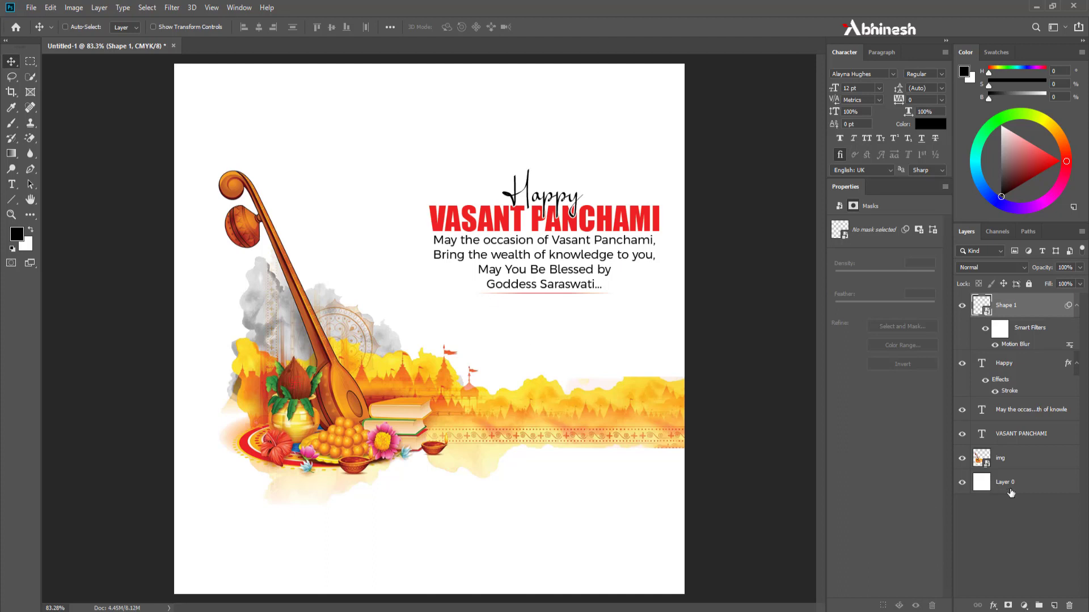
Step: Apply Add Noise at about 5% Uniform to the white background Layer 0
left_click(996, 486)
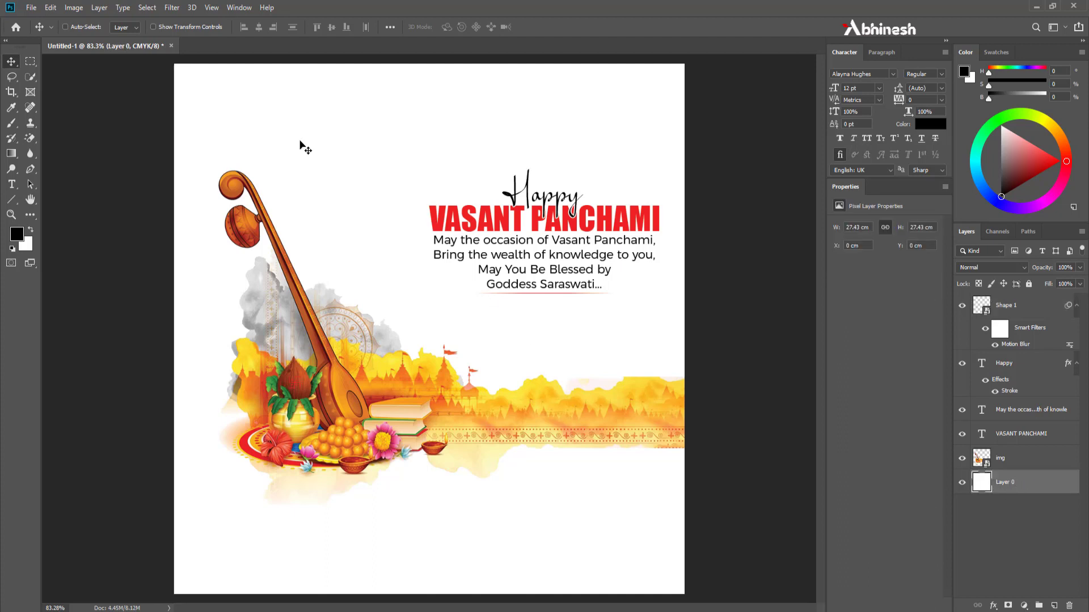
left_click(175, 12)
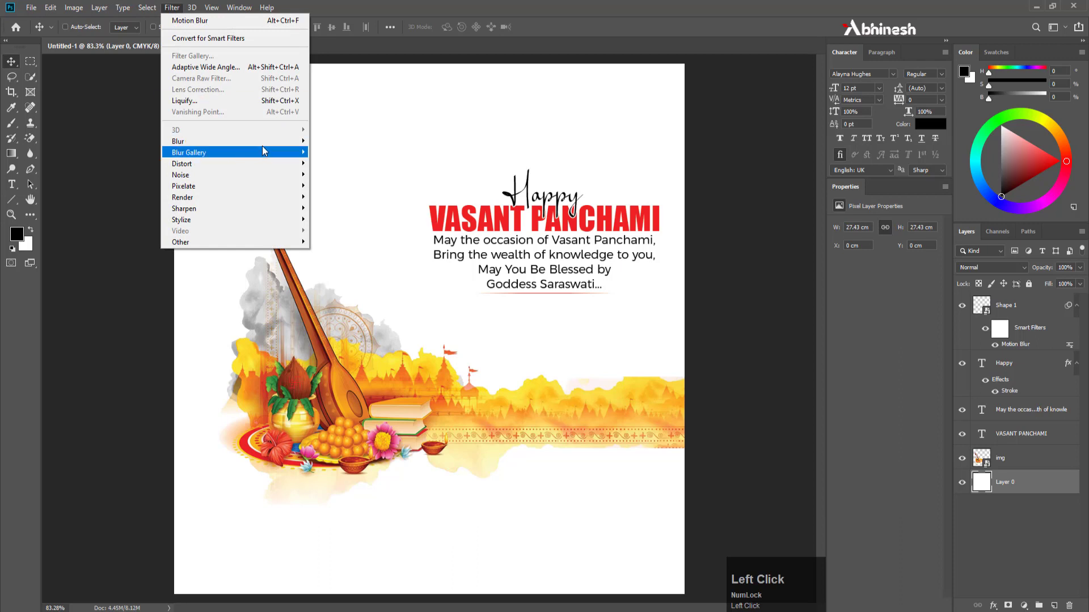
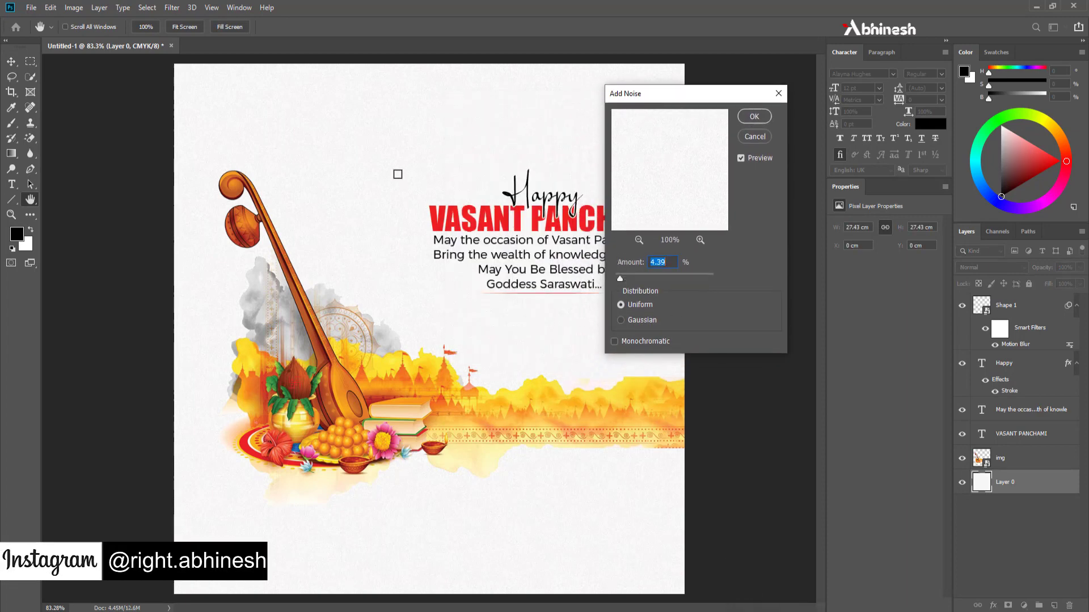
left_click(626, 285)
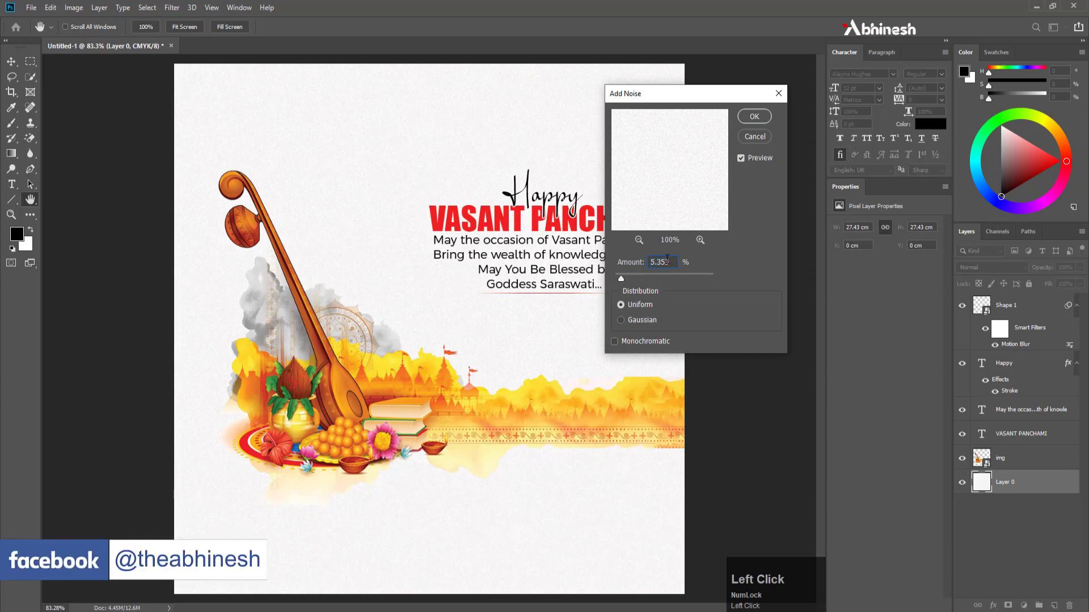
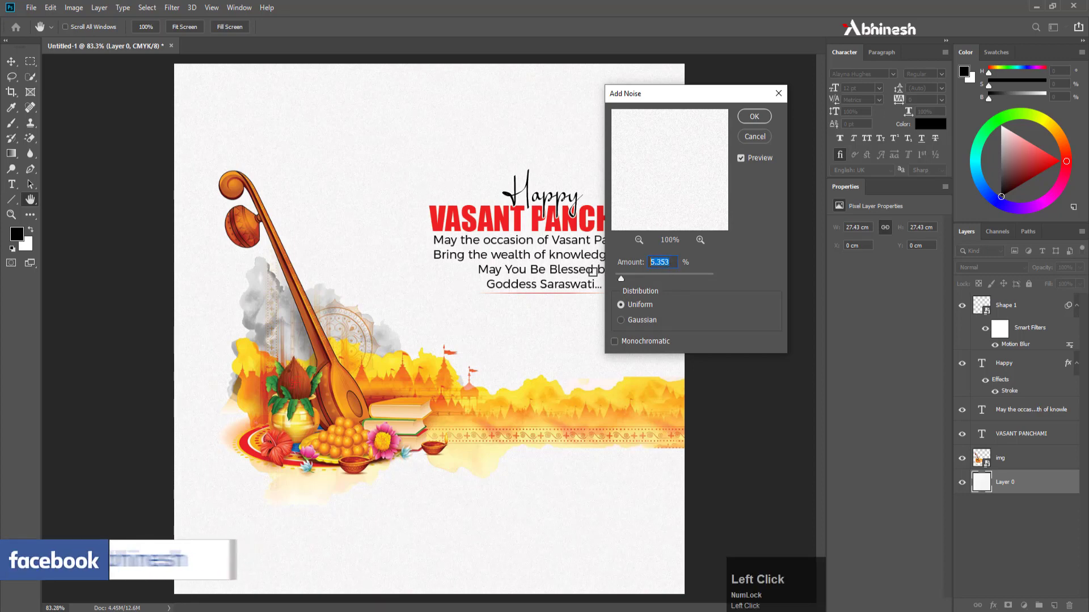
key("Return")
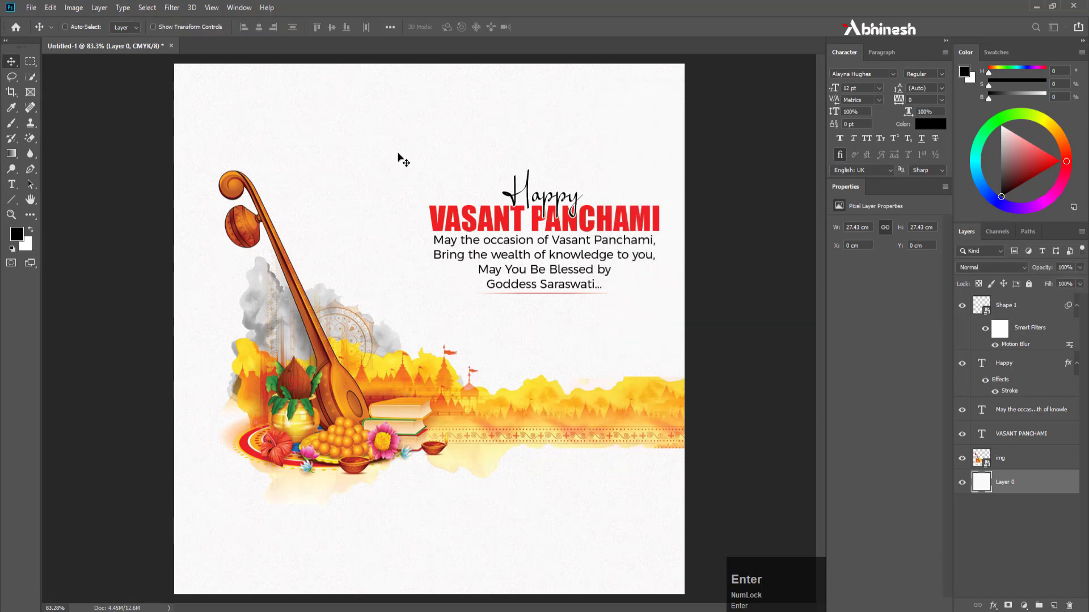
scroll("up", 3)
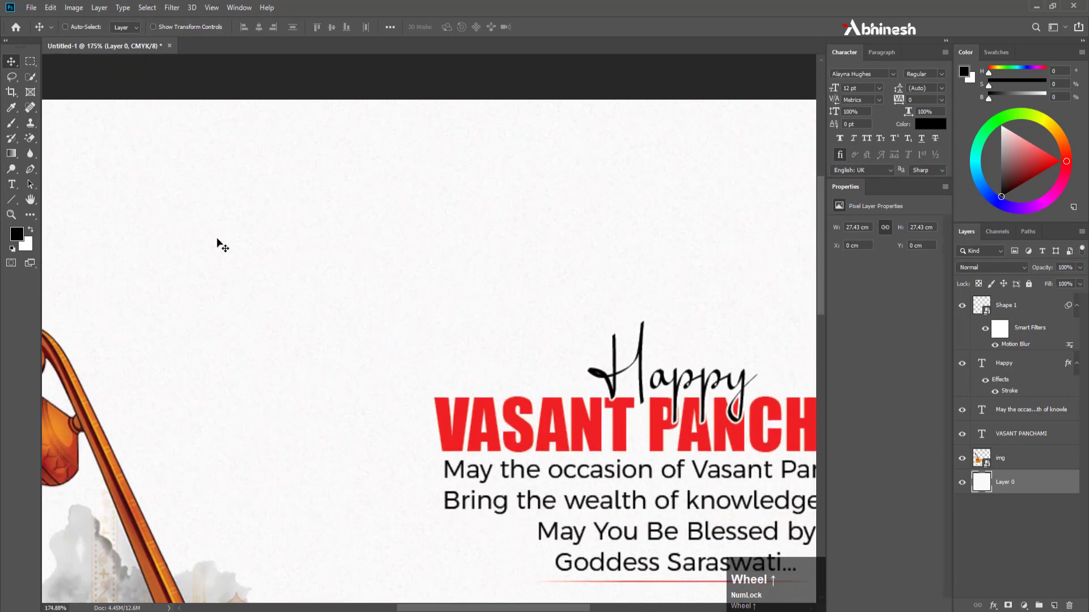
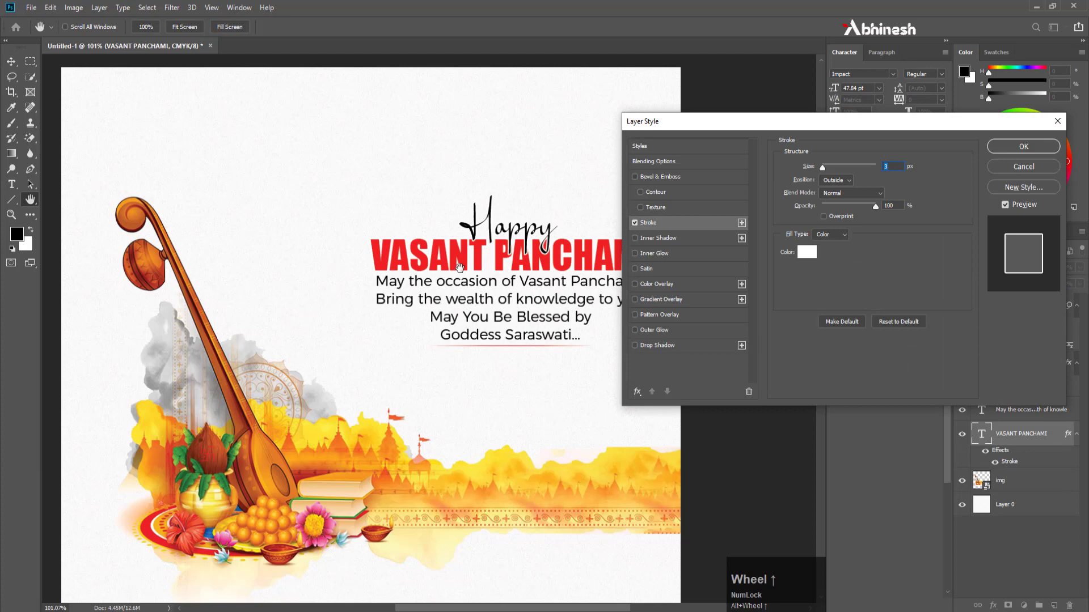
Step: Give the VASANT PANCHAMI layer a 2 px yellow Outside stroke via Layer Style
scroll("up", 3)
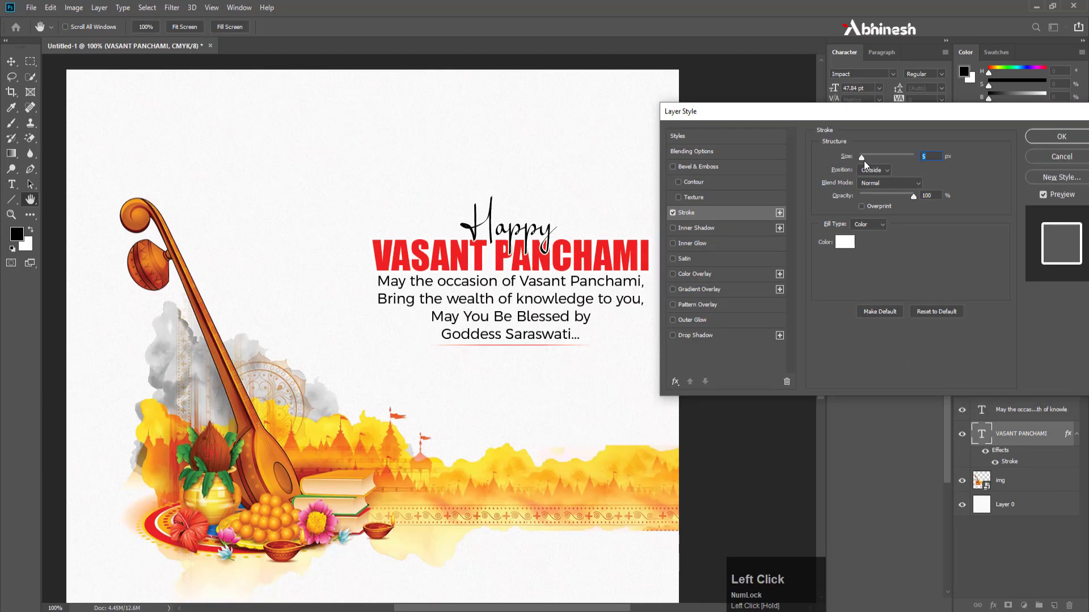
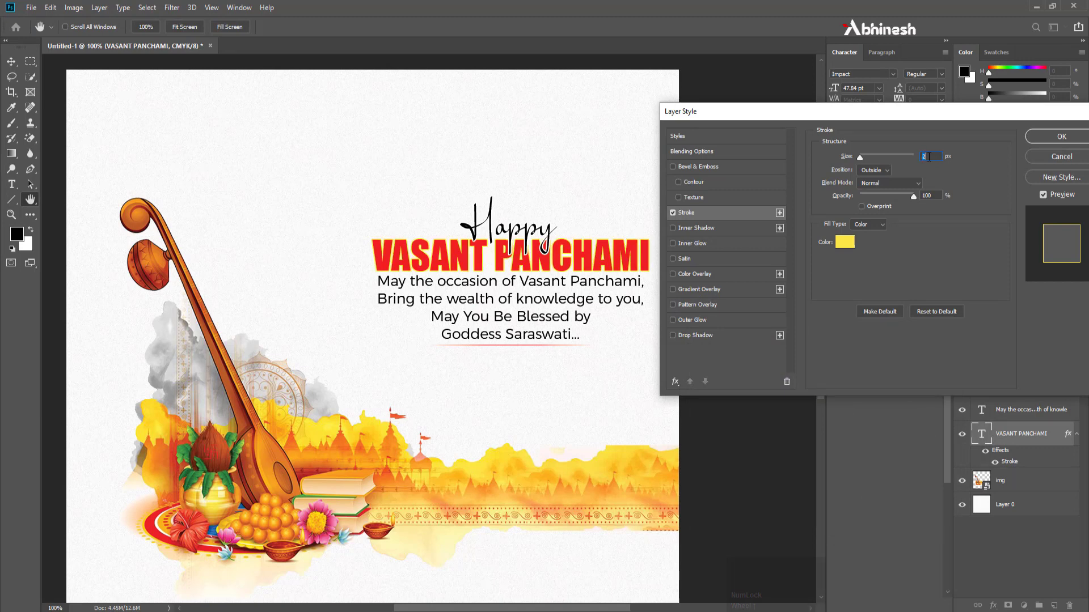
scroll("down", 3)
scroll("up", 3)
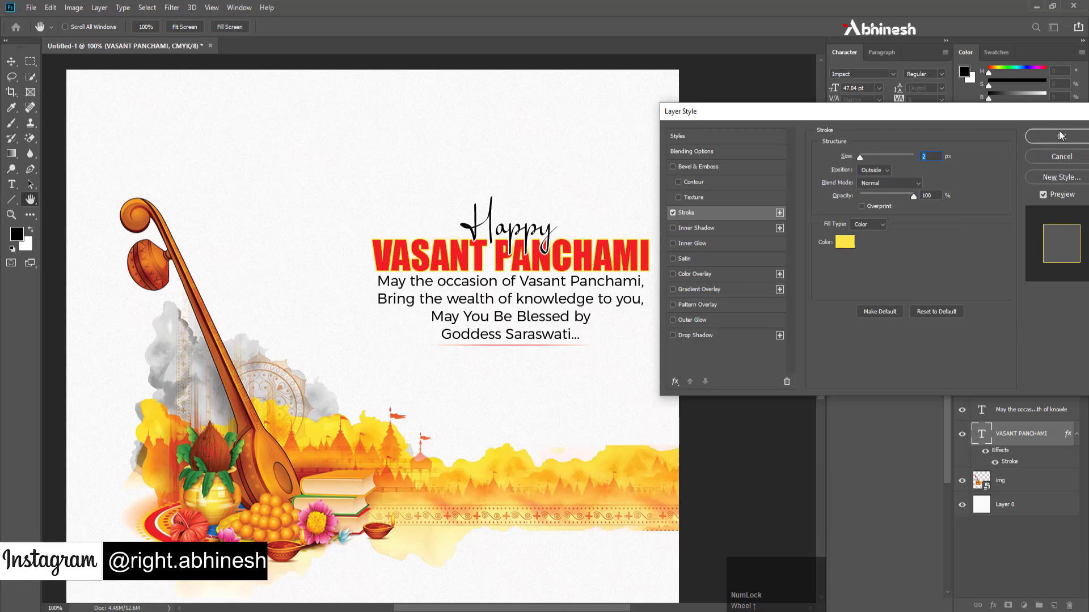
left_click(1064, 134)
scroll("down", 3)
scroll("up", 3)
scroll("down", 3)
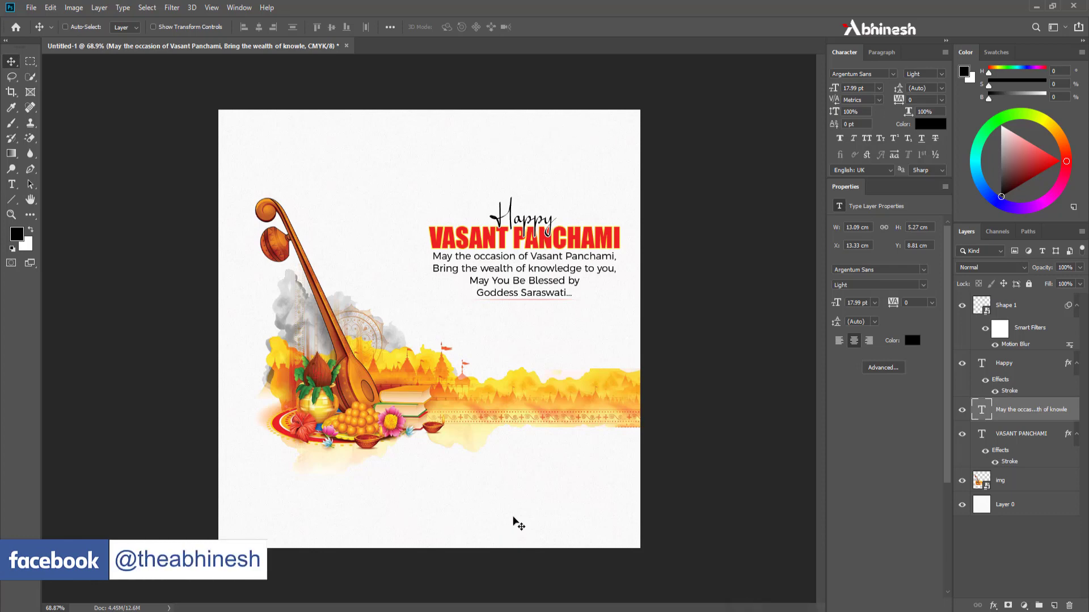
Step: Paste the logo and footer group from PSD main.psd; footer dark navy, top strip red
key("alt+Num_Lock")
scroll("down", 3)
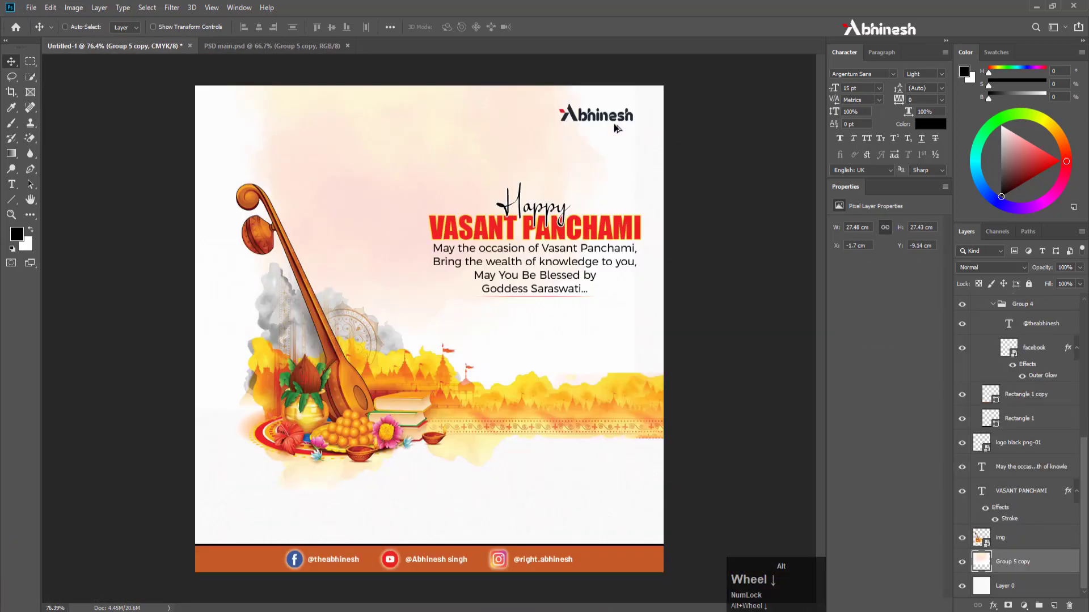
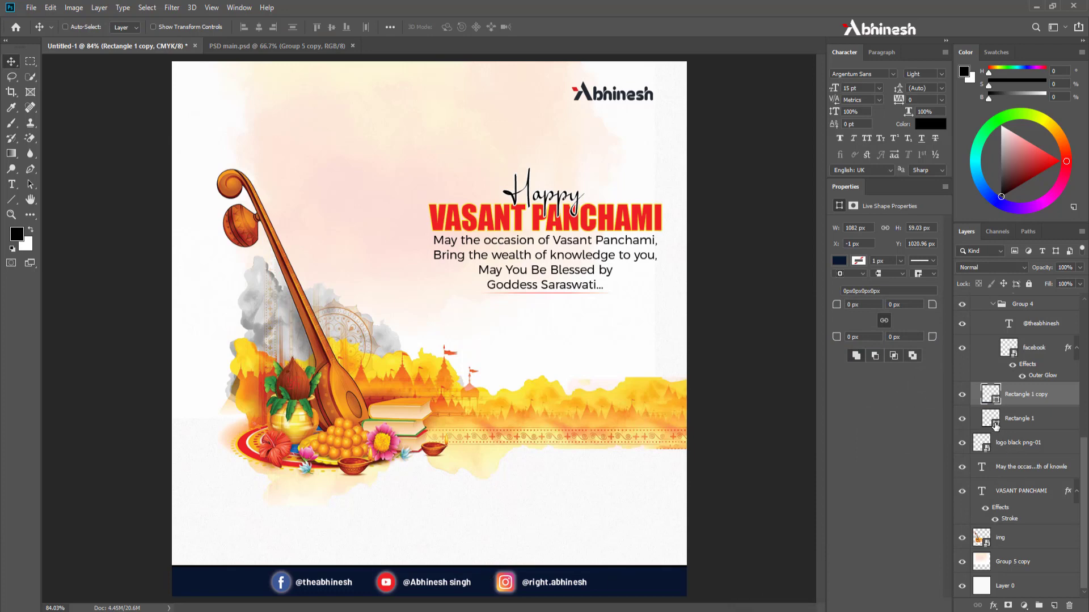
left_click(998, 428)
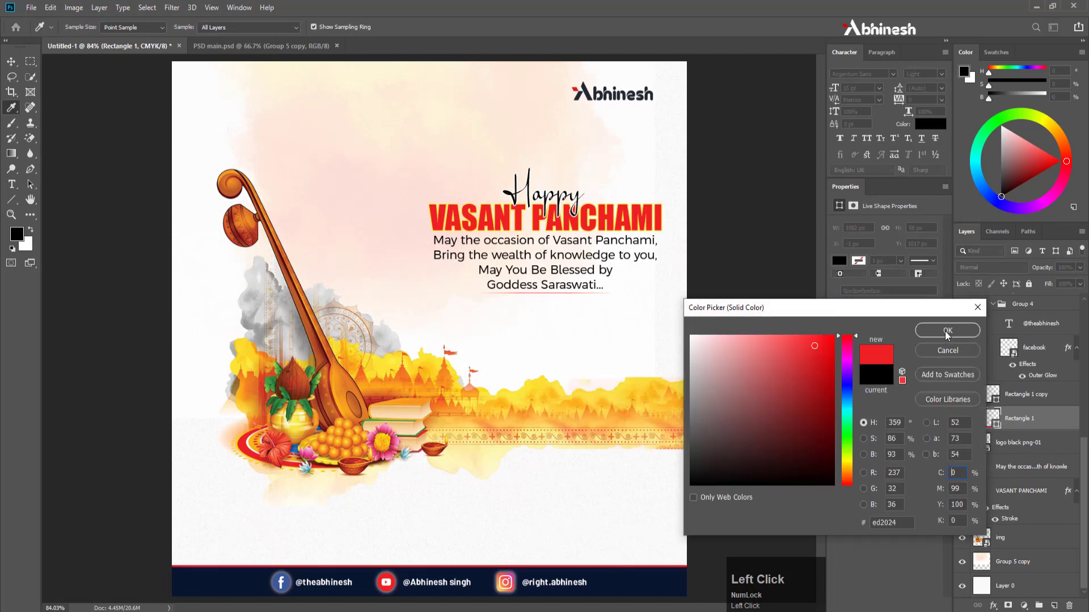
scroll("down", 3)
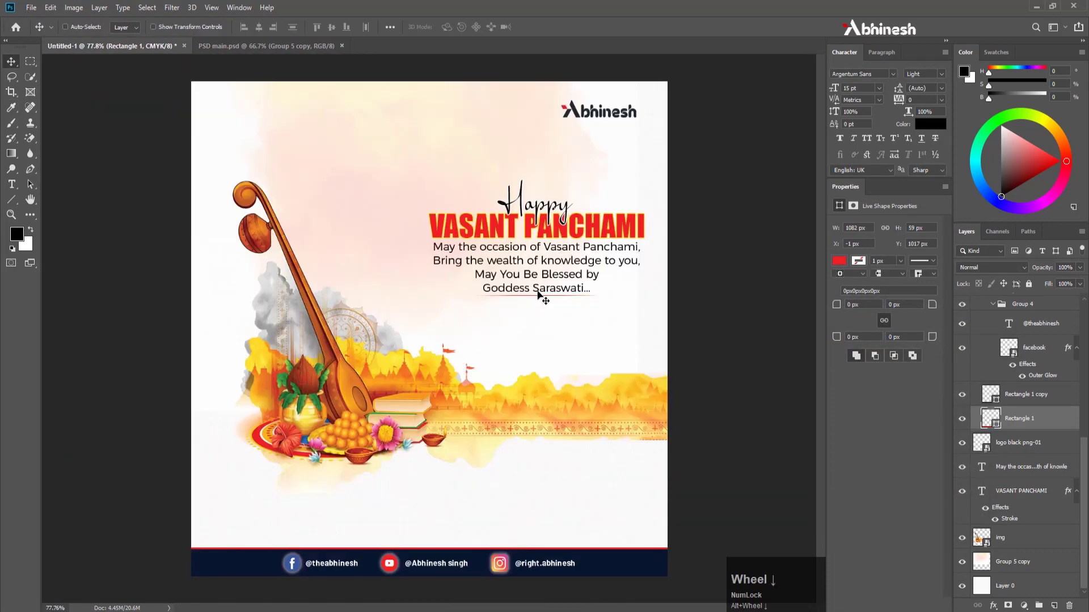